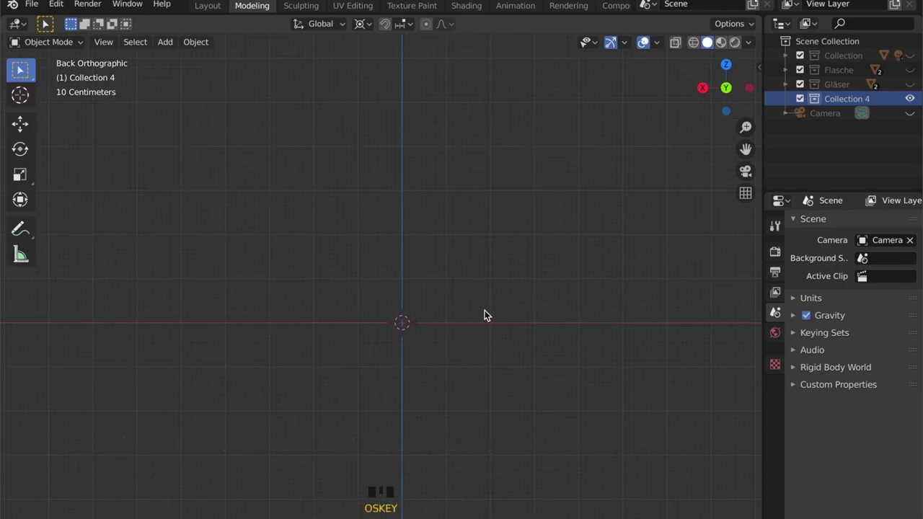
Step: Bring up the Add menu to insert a mesh cylinder and the wine reference image into Collection 4
key("shift+a")
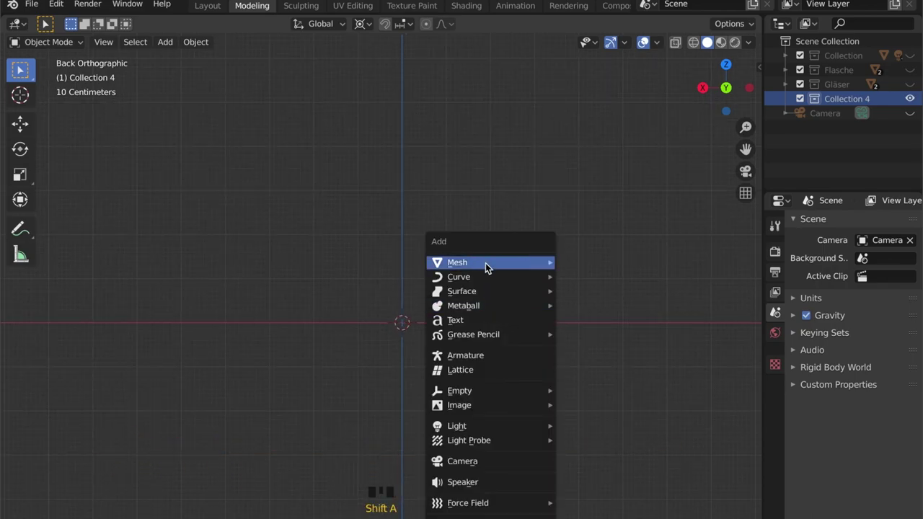
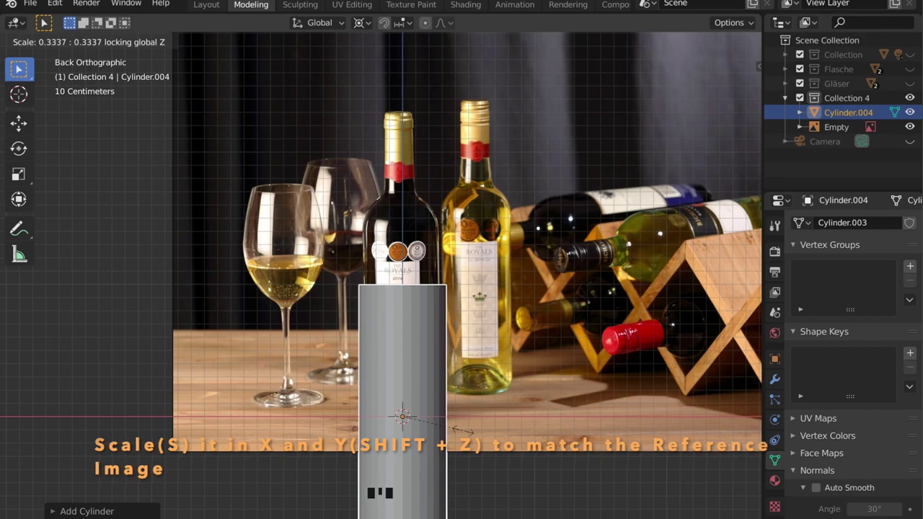
Step: Move the cylinder up over the dark bottle, enter Edit Mode with X-ray on and zoom in
key("g")
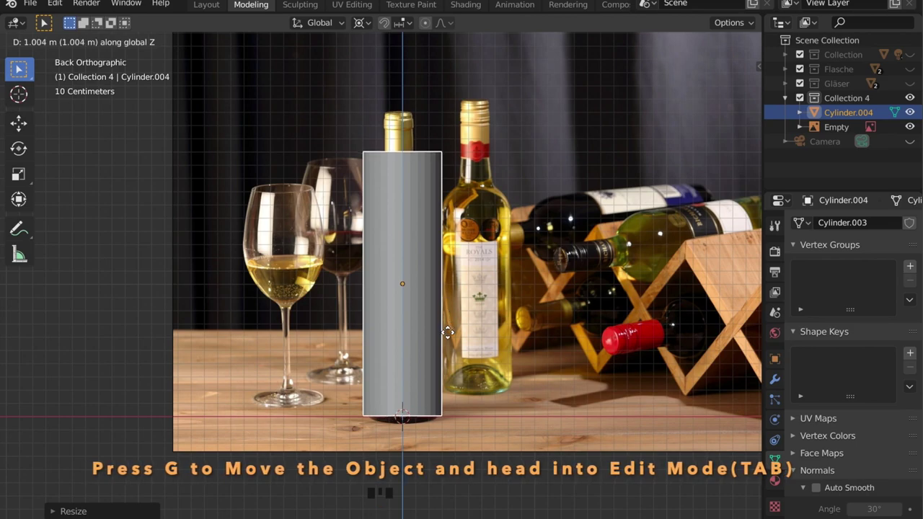
key("Tab")
key("alt+z")
scroll("up", 3)
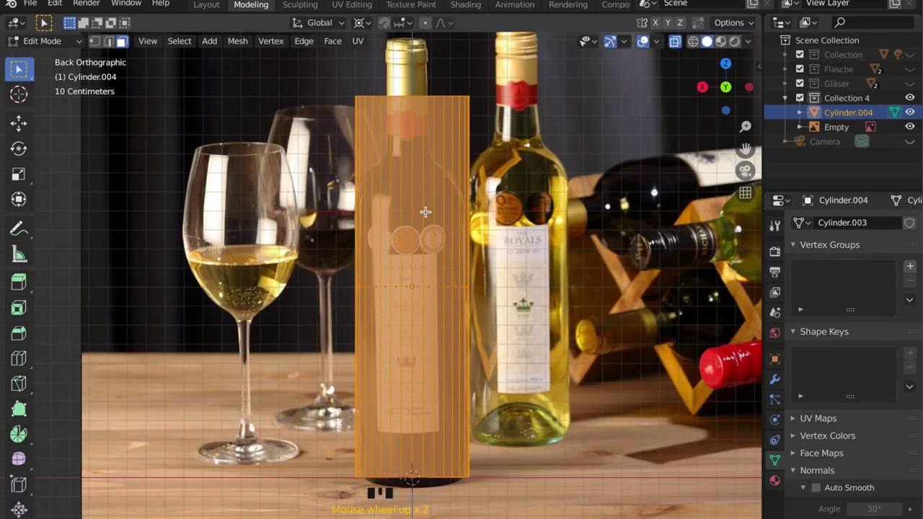
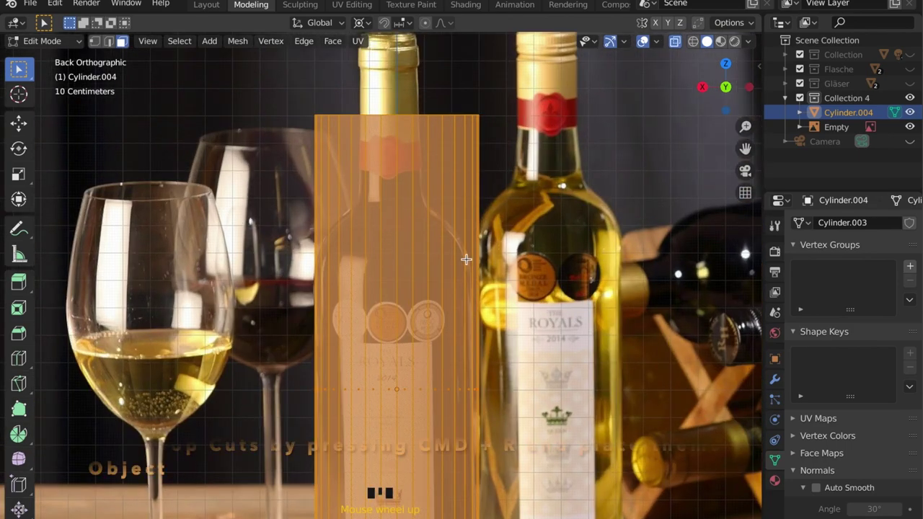
Step: Add a horizontal loop cut on the cylinder and slide it to where the bottle's shoulder begins
key("r")
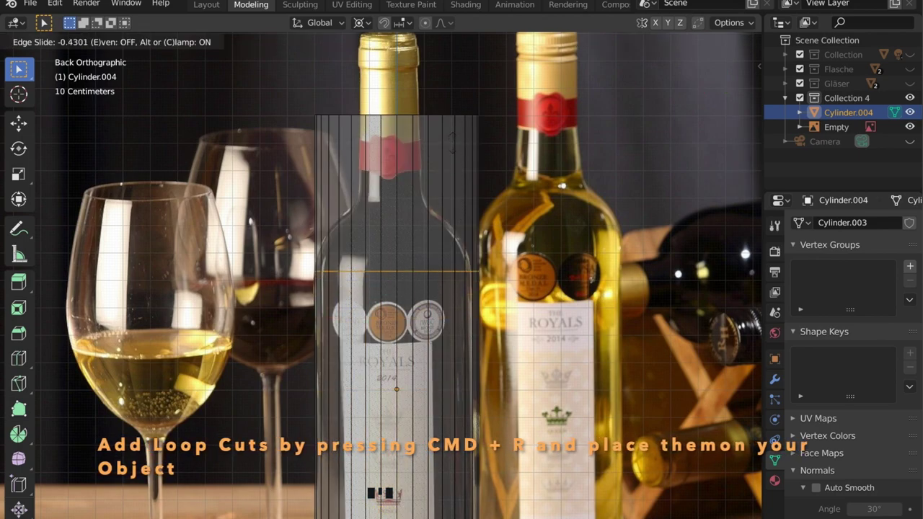
scroll("up", 3)
key("ctrl+y")
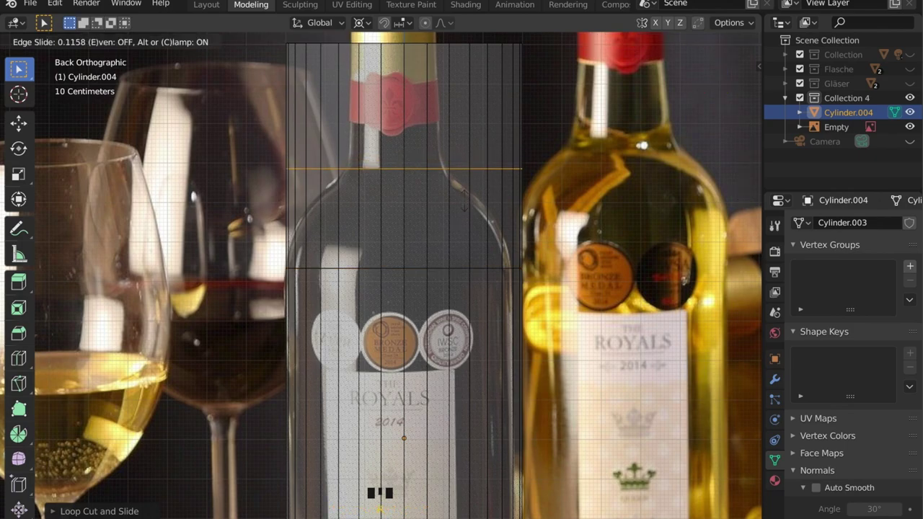
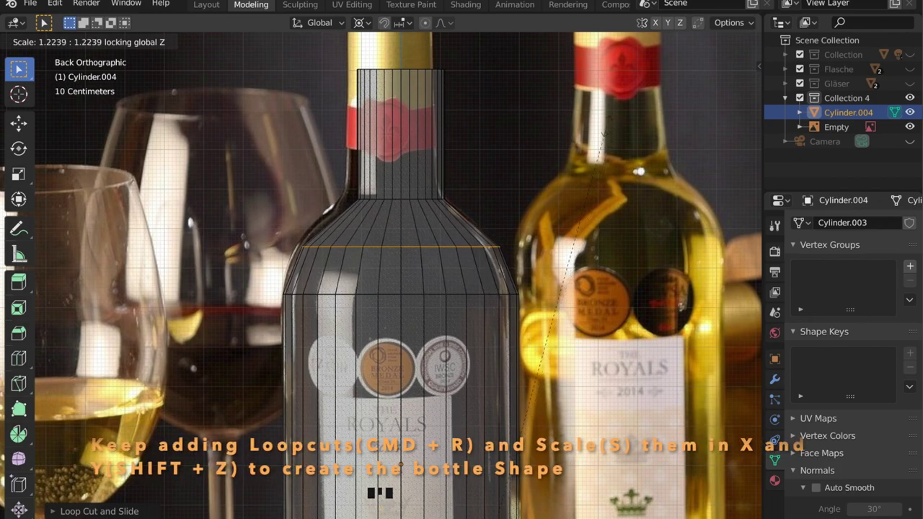
Step: Zoom in closely on the bottle's lower loops below the shoulder
scroll("up", 3)
scroll("up", 3)
scroll("up", 3)
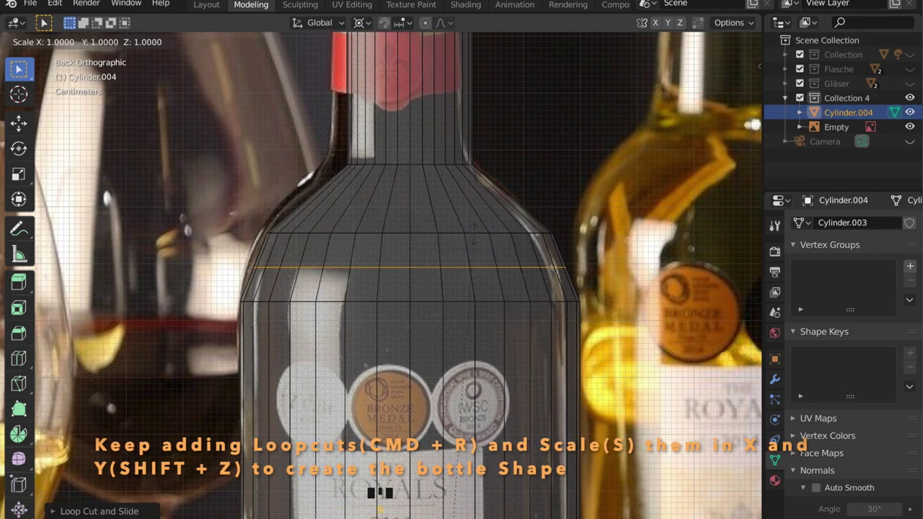
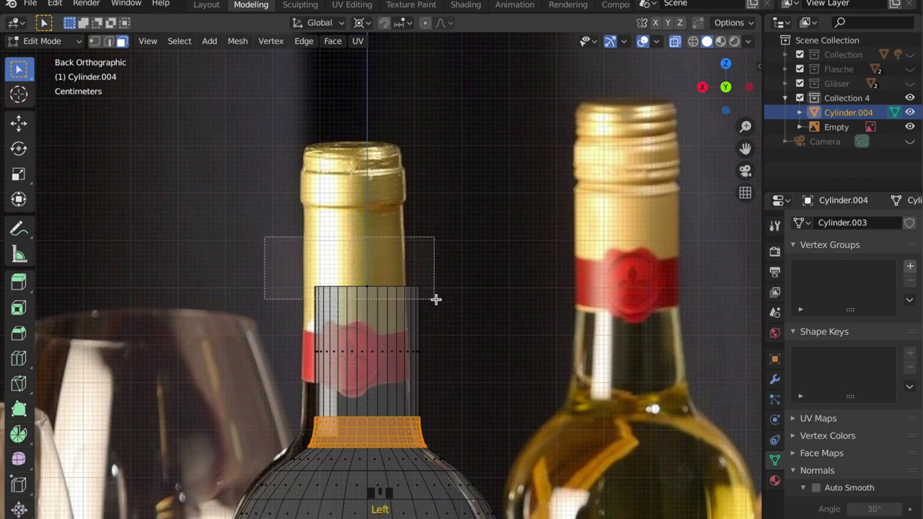
Step: Raise the neck's top edge to the gold cap's rim and add a loop cut across the cap
key("g")
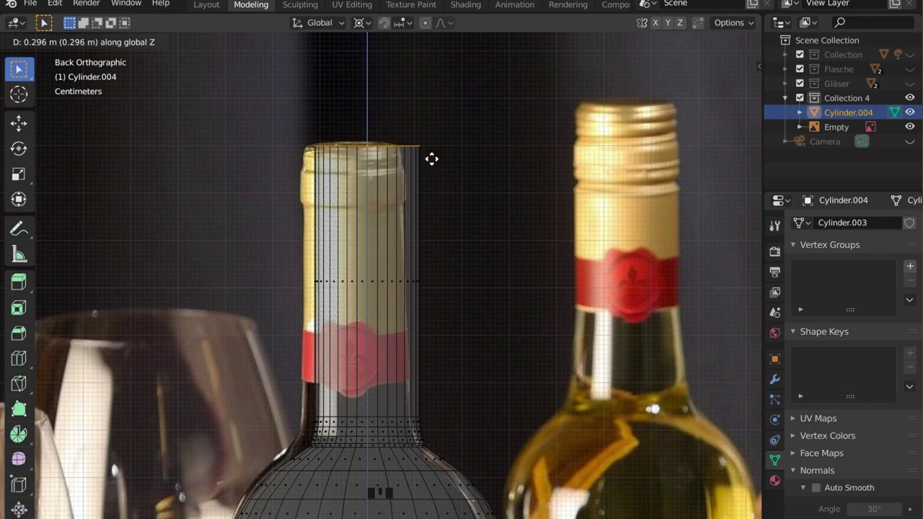
scroll("up", 3)
key("r")
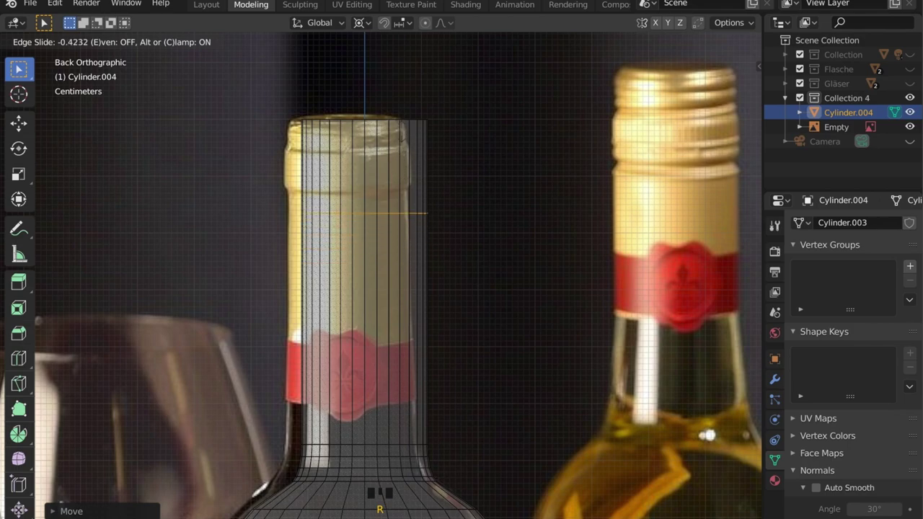
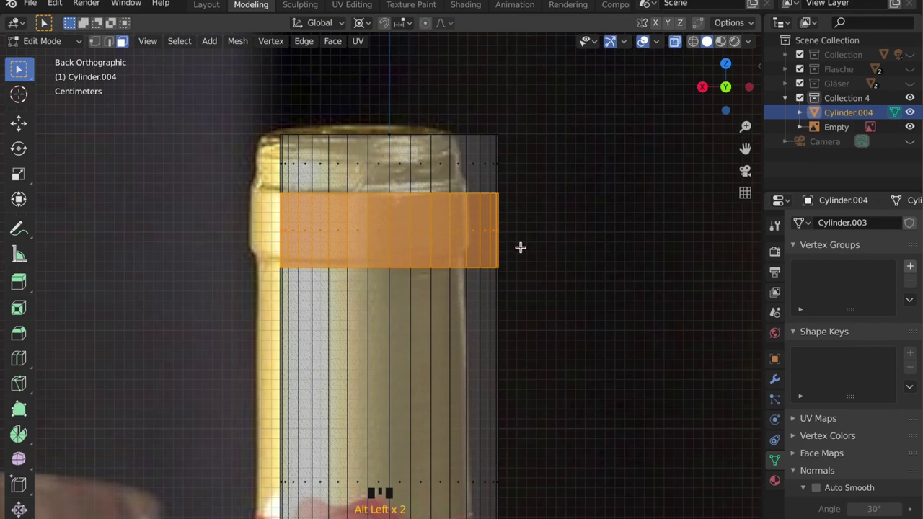
Step: Extrude the cap's lower band, widen it outward into a rim and squash it flat vertically
key("s")
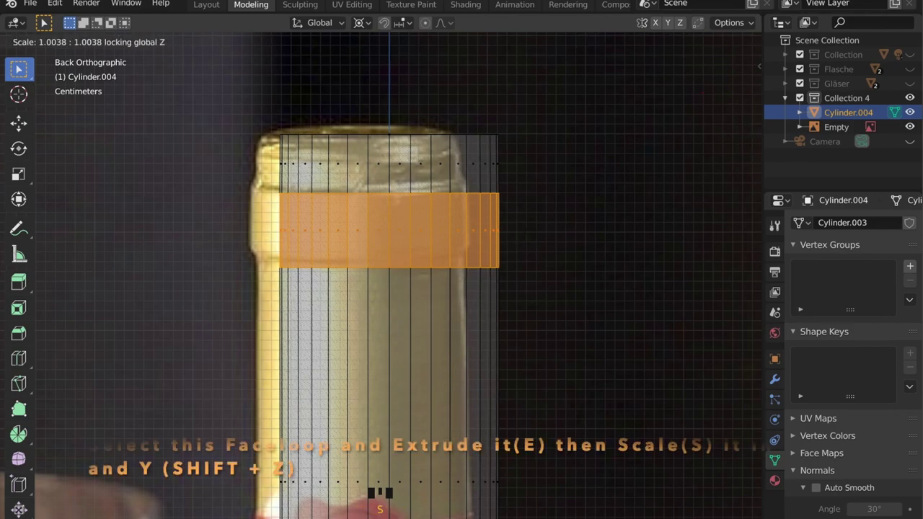
key("e")
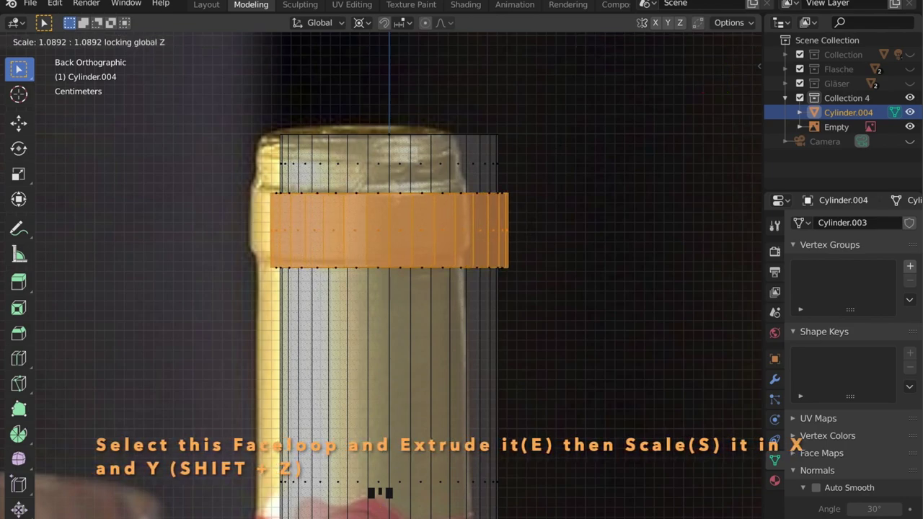
key("s")
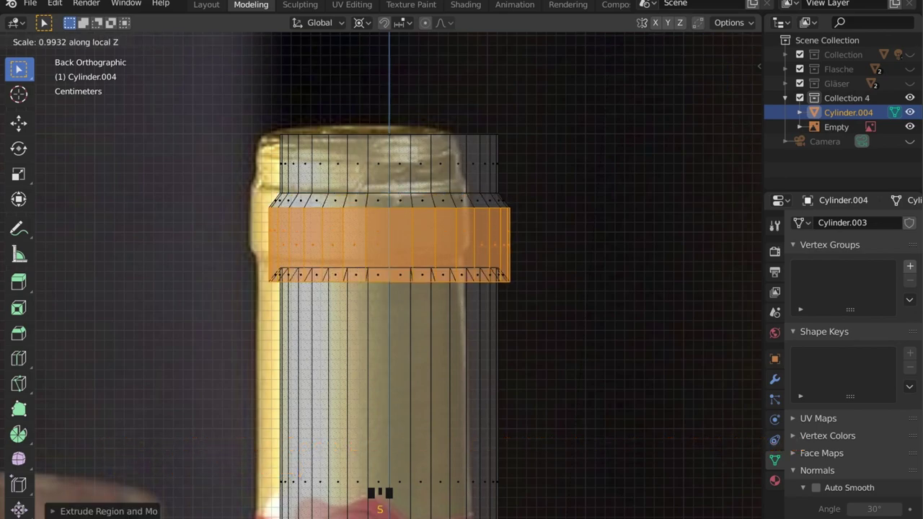
key("s")
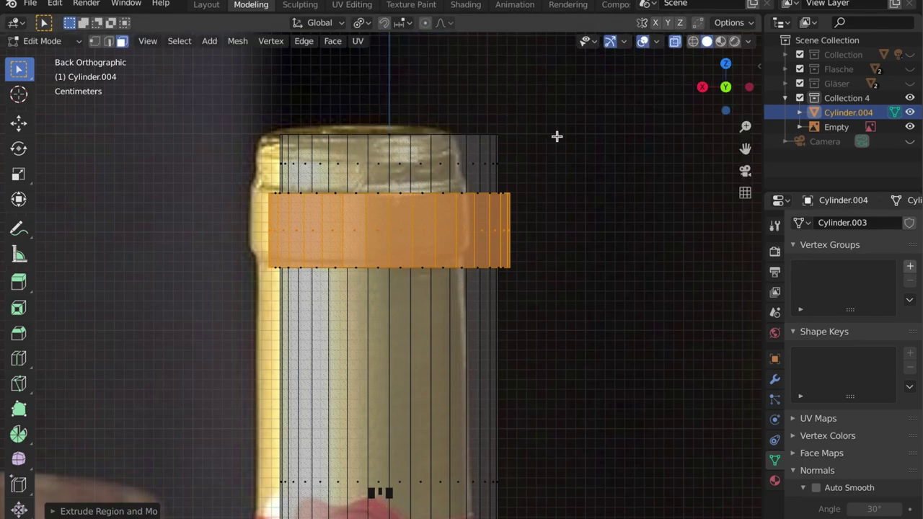
key("s")
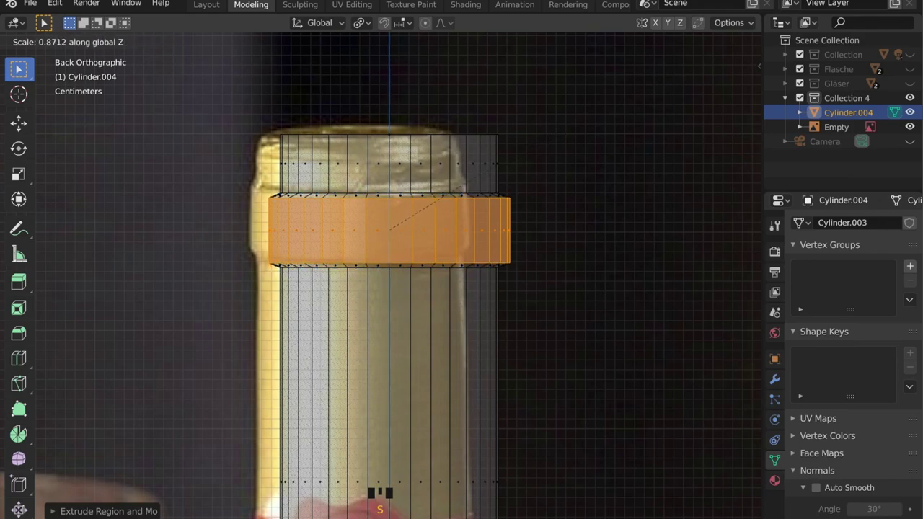
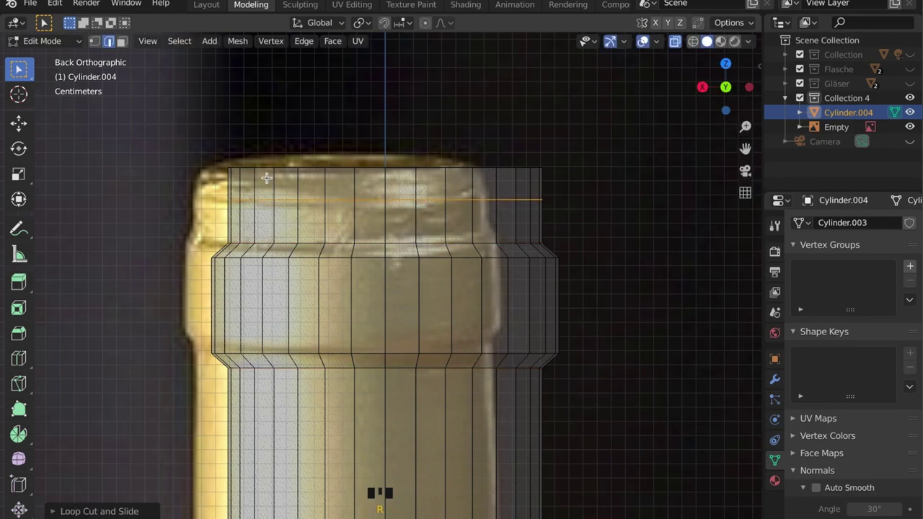
Step: Add a loop near the neck top, scale the rim slightly inward for a rounded lip, and leave Edit Mode
key("2")
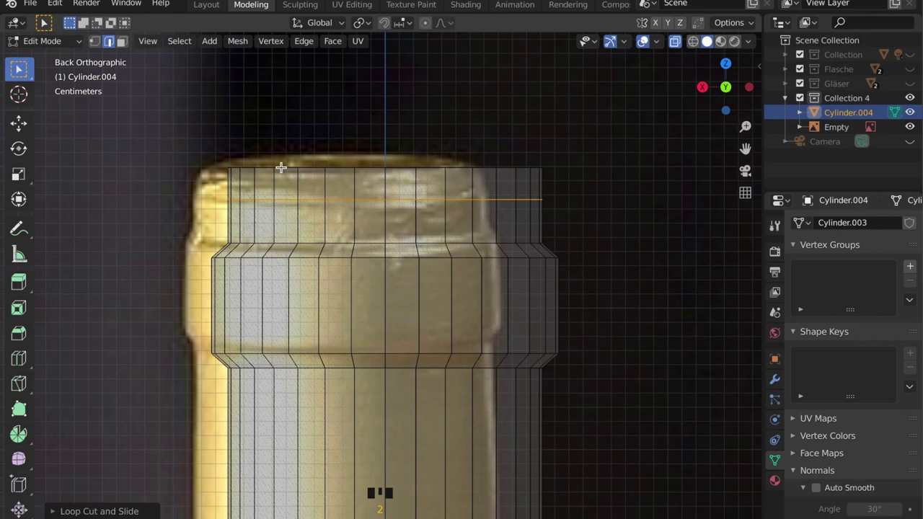
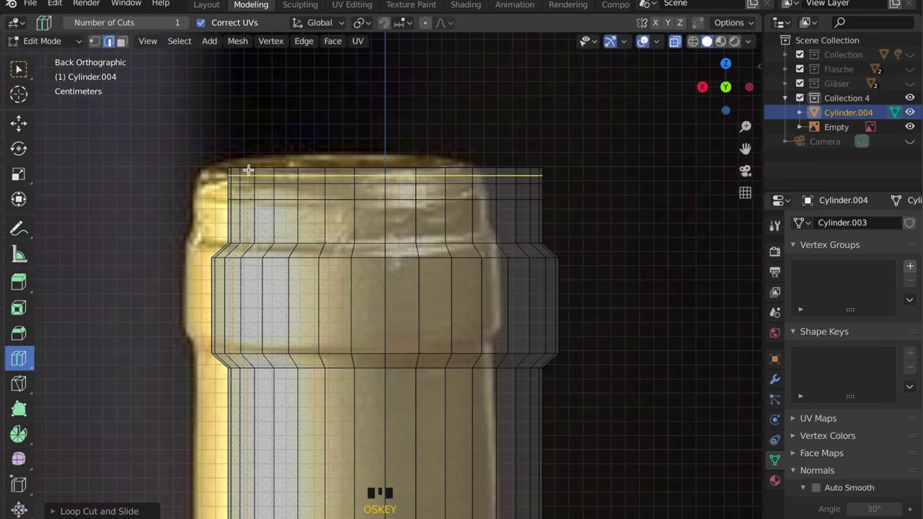
key("z")
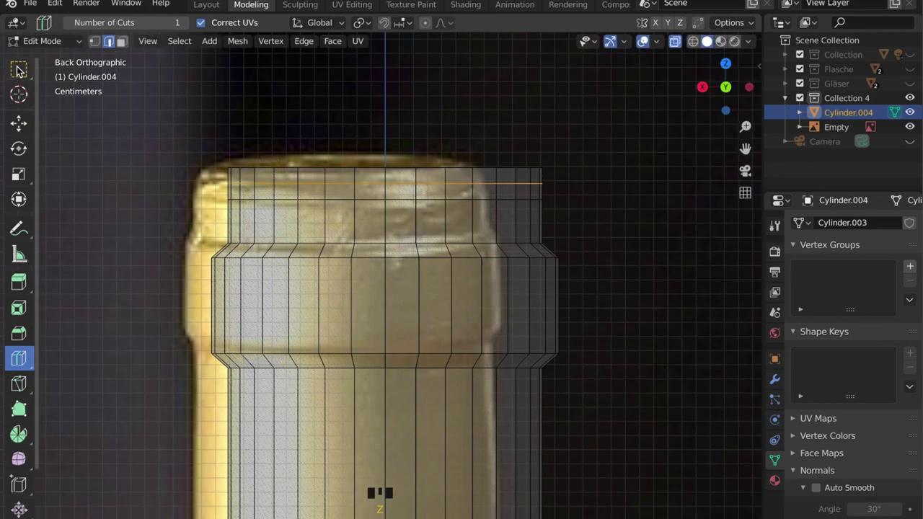
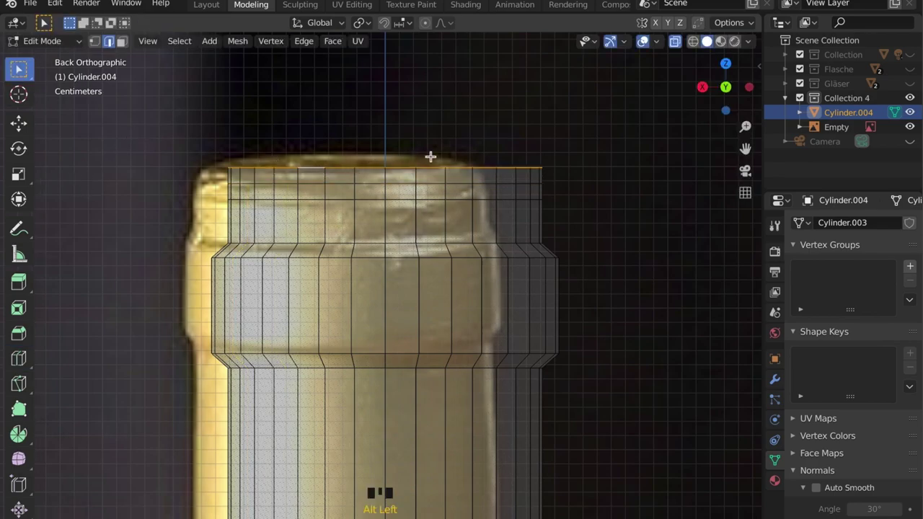
key("s")
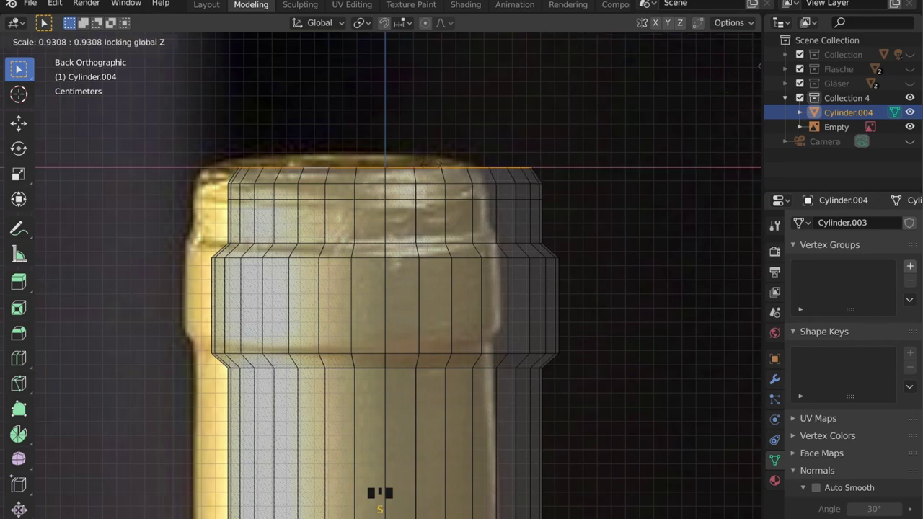
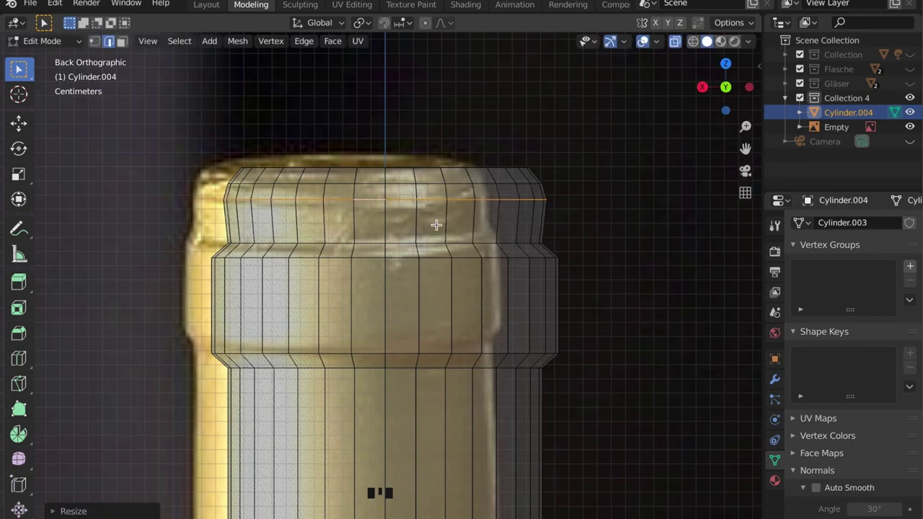
scroll("down", 3)
key("Tab")
Step: Orbit to the bottle and apply Shade Smooth to it from the object context menu
left_click_drag(426, 302, 393, 331)
scroll("down", 3)
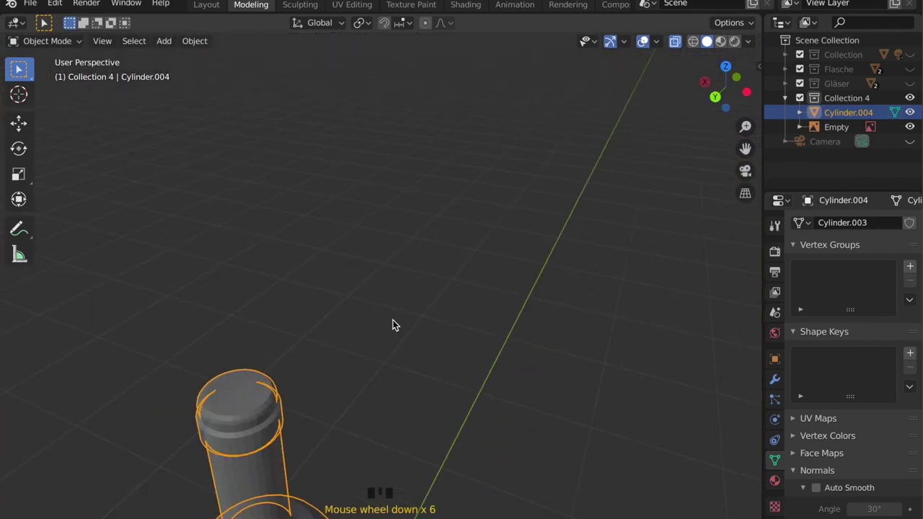
key("alt+z")
left_click_drag(429, 233, 403, 254)
right_click(402, 254)
left_click_drag(411, 262, 451, 261)
Step: Inspect the smoothed neck, try Auto Smooth under Normals, then turn it back off
left_click_drag(451, 261, 440, 198)
scroll("down", 3)
left_click_drag(410, 210, 392, 235)
scroll("up", 3)
left_click_drag(397, 279, 425, 246)
scroll("down", 3)
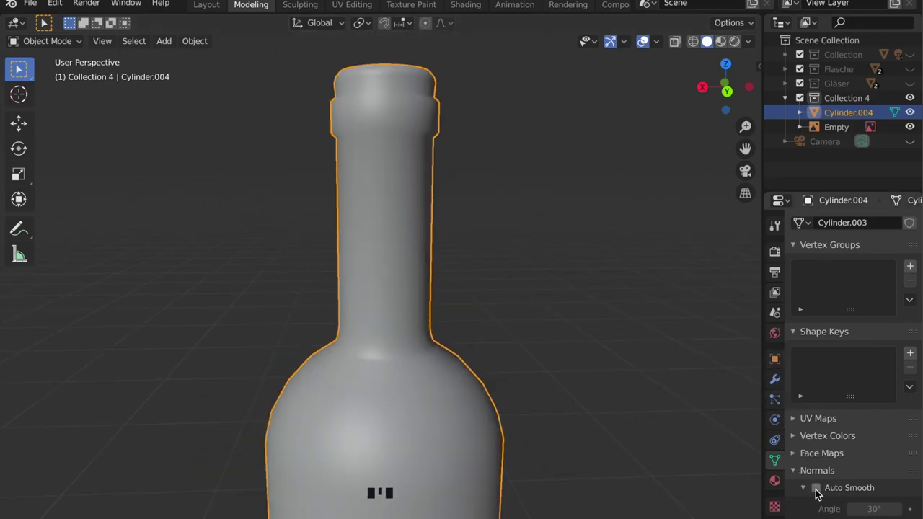
left_click(817, 497)
scroll("down", 3)
left_click_drag(503, 303, 819, 494)
left_click(820, 493)
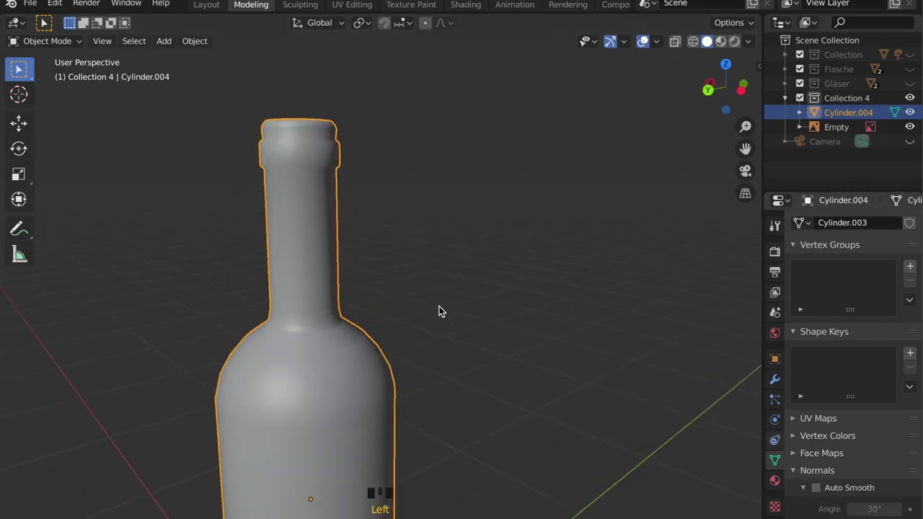
Step: Orbit and zoom down to bring the bottle's lower body into view
left_click_drag(391, 279, 426, 298)
scroll("up", 3)
left_click_drag(416, 302, 388, 357)
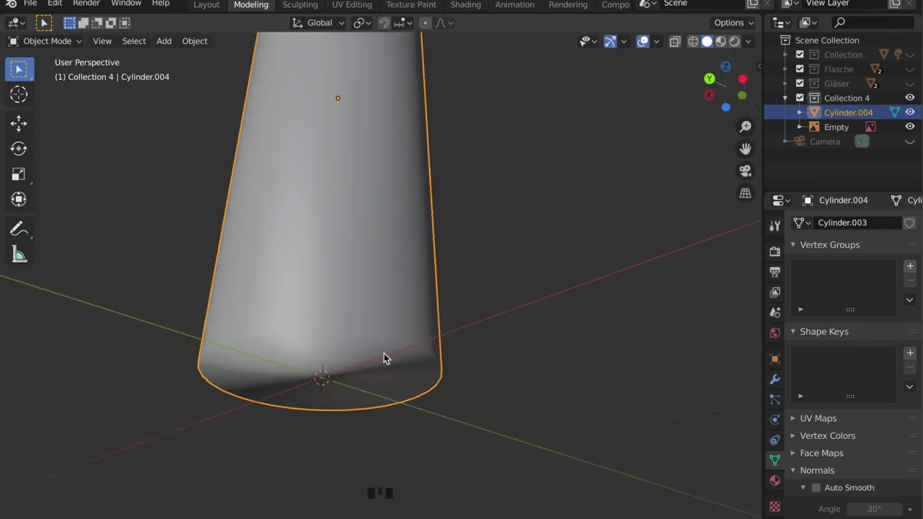
Step: Edit the bottle's bottom faces, inset them and push the base up into a recess
key("Tab")
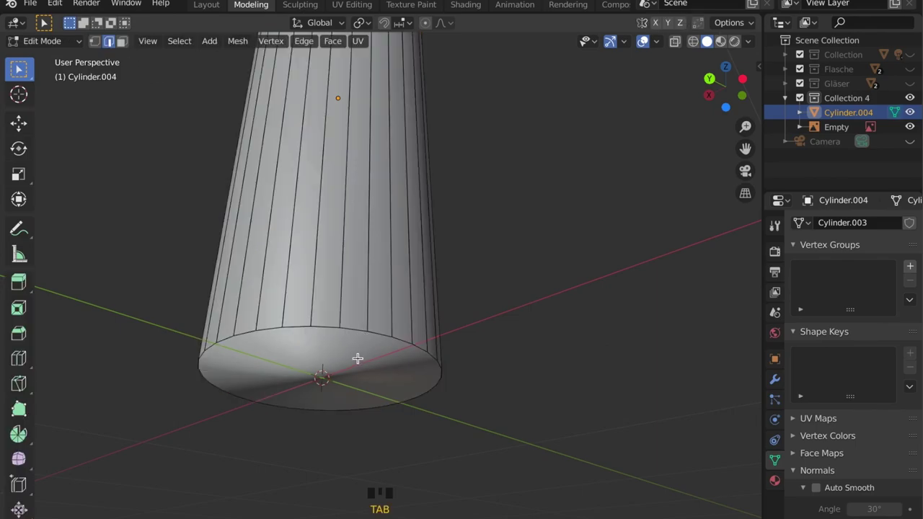
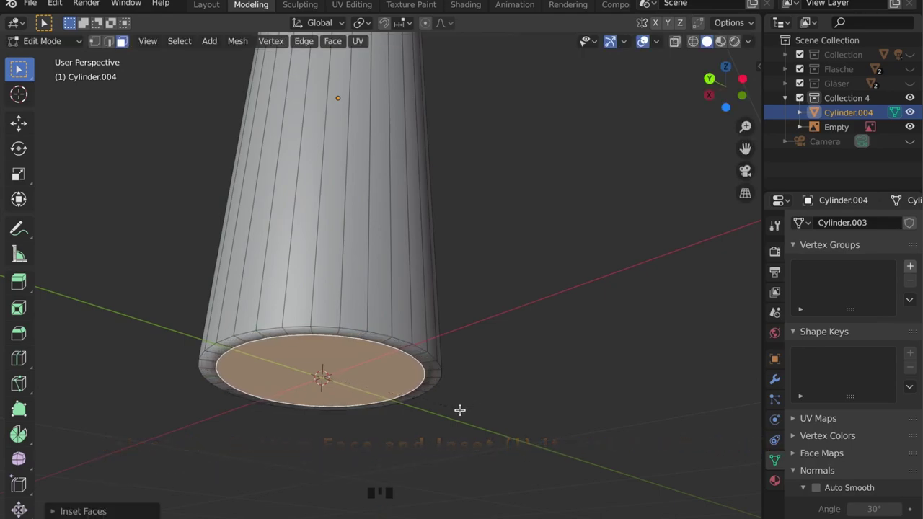
key("g")
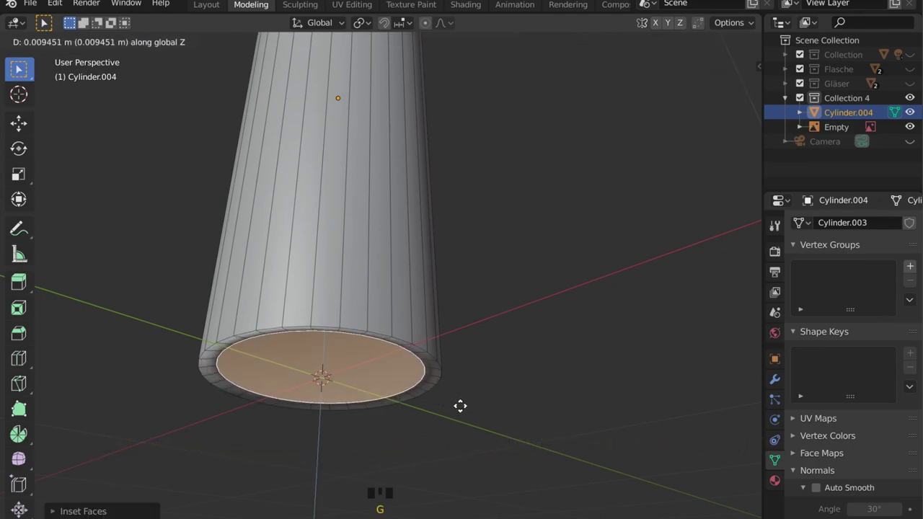
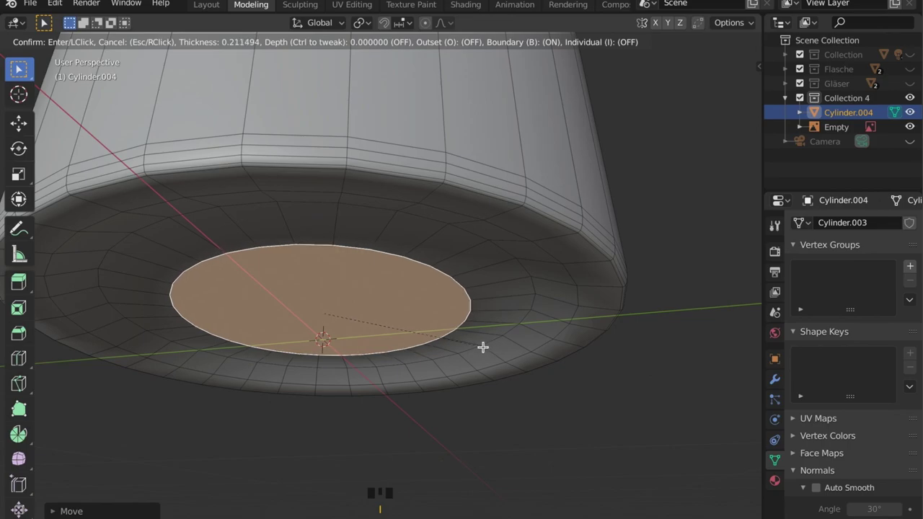
key("g")
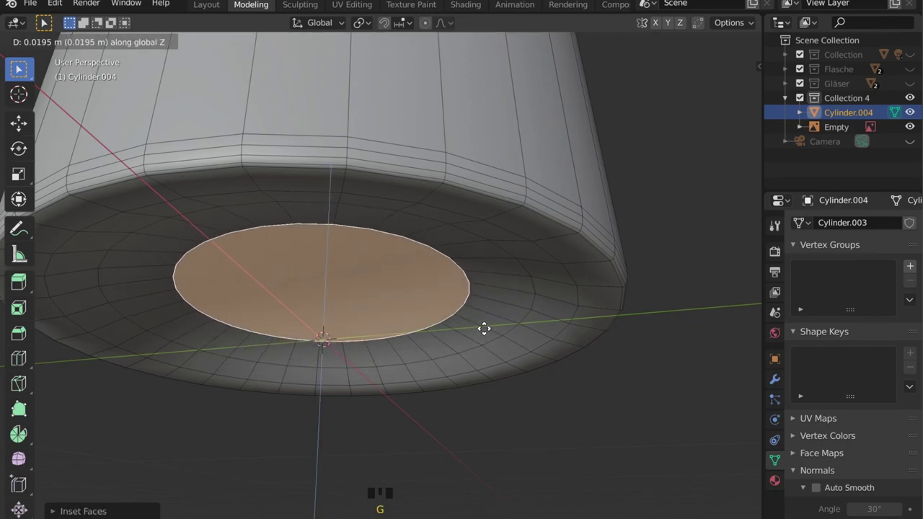
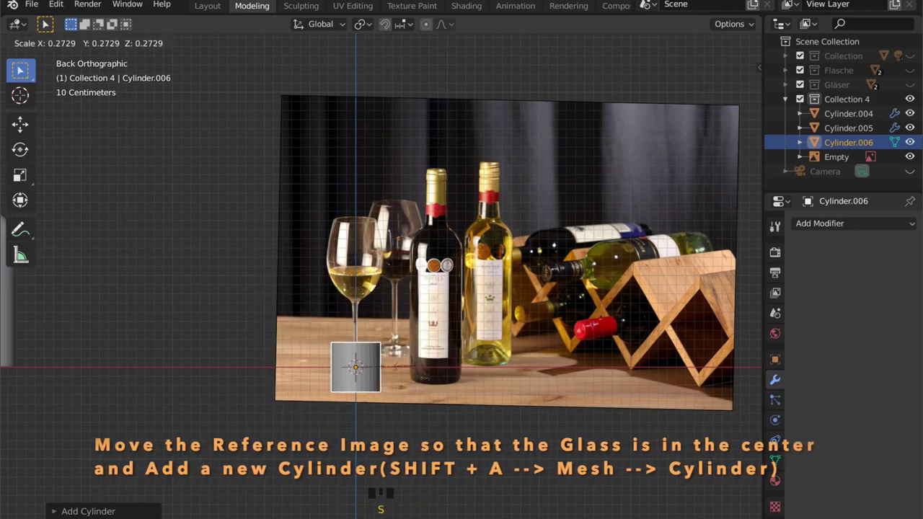
Step: Shrink the new cylinder to glass size, flatten it into a thin disc and widen it to match the left glass's foot
key("s")
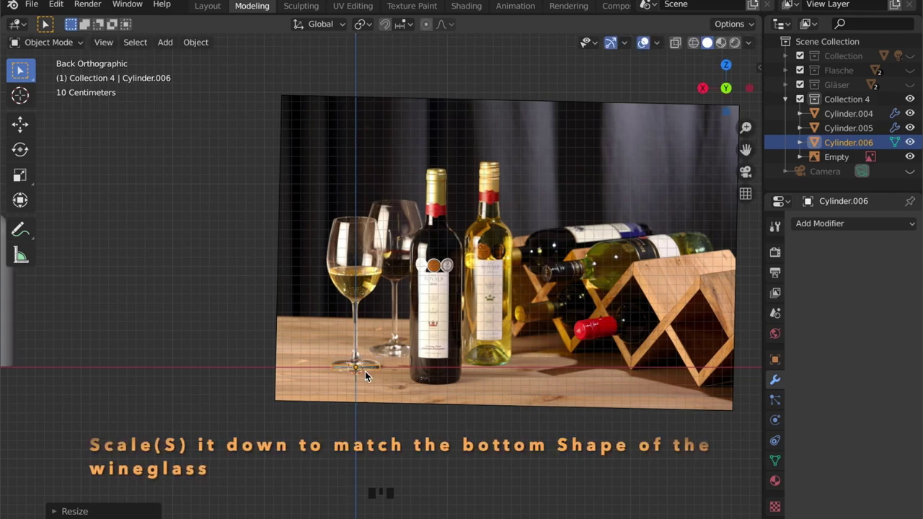
scroll("up", 3)
middle_click(389, 375)
left_click_drag(401, 302, 395, 394)
scroll("up", 3)
left_click_drag(397, 358, 421, 356)
key("s")
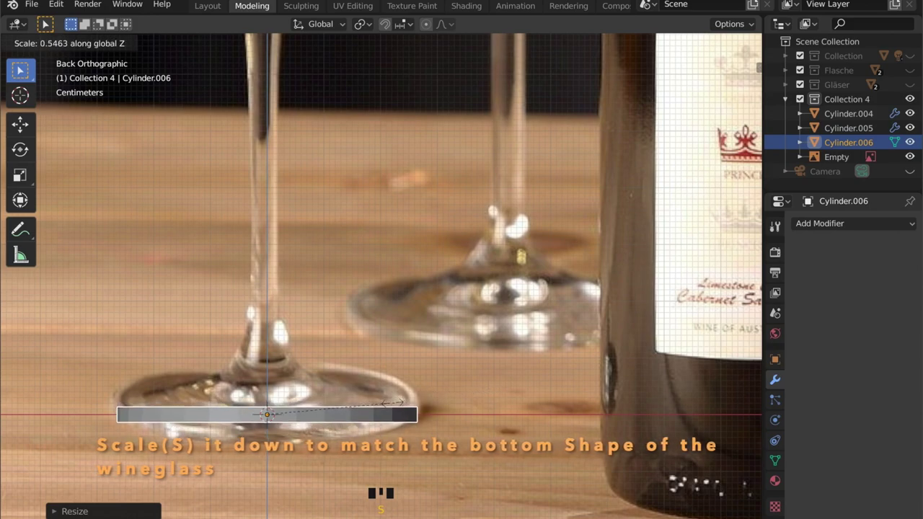
key("g")
key("Tab")
key("r")
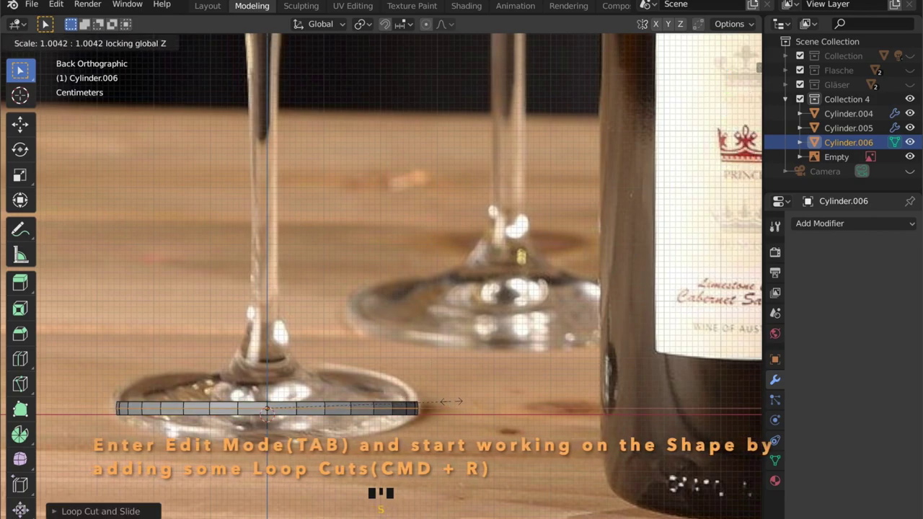
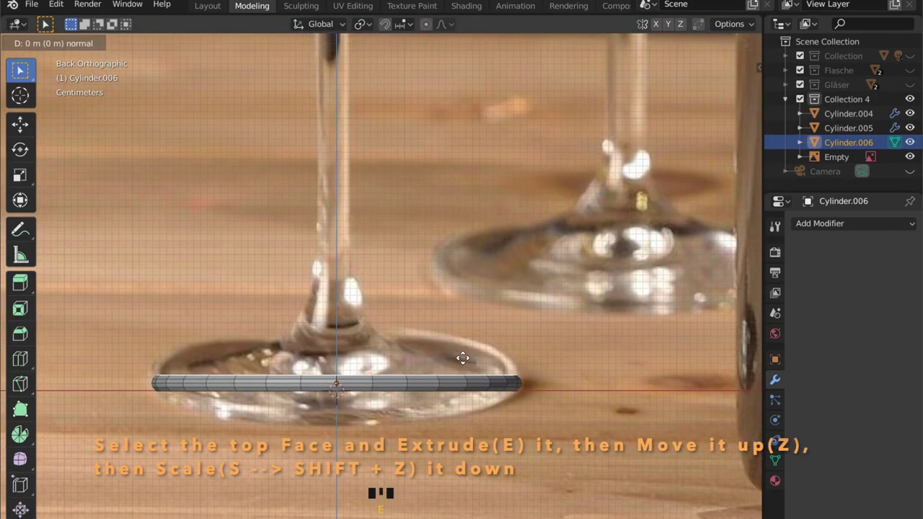
Step: Shrink the foot's top face to stem width and extrude it upward along Z into the bowl
key("alt+z")
key("s")
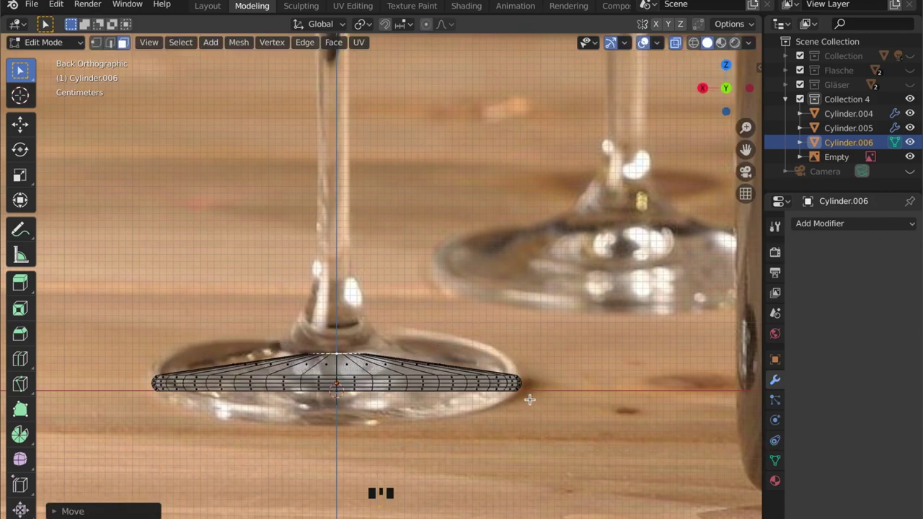
key("e")
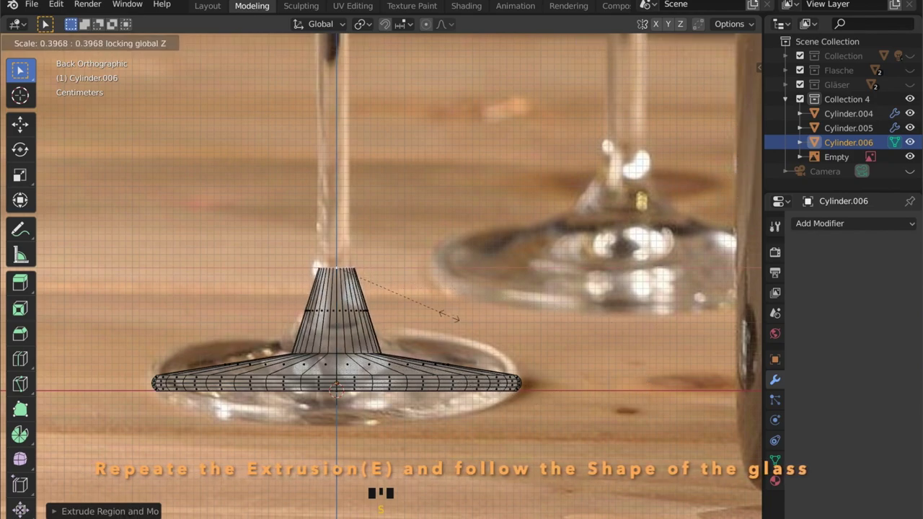
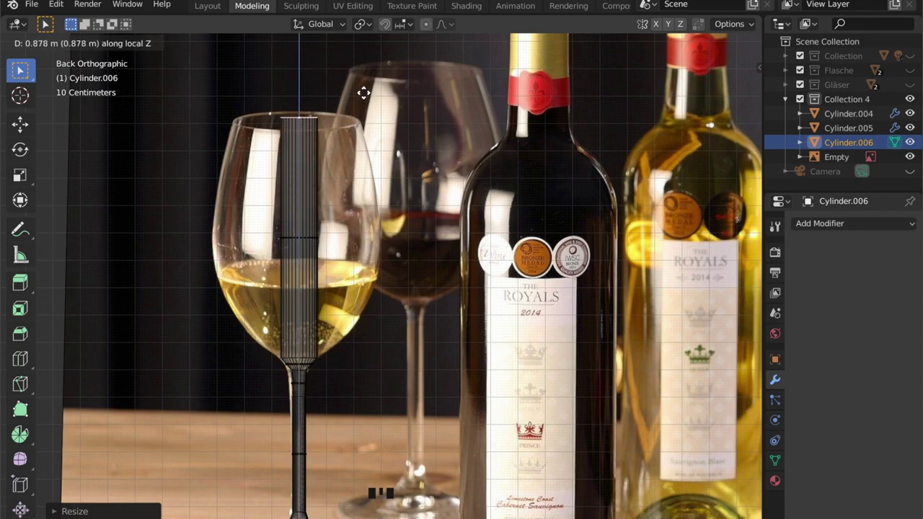
Step: Extrude rings above the stem and scale them horizontally to match the reference bowl's curve
key("r")
key("s")
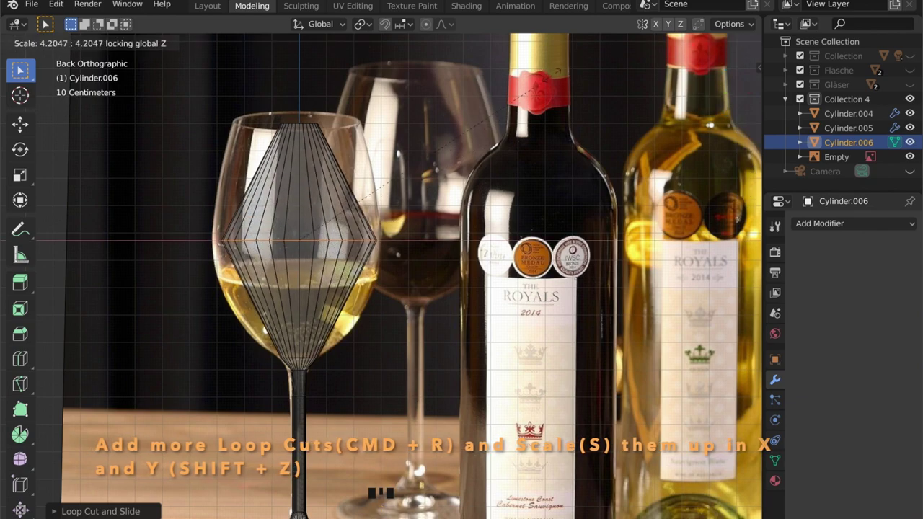
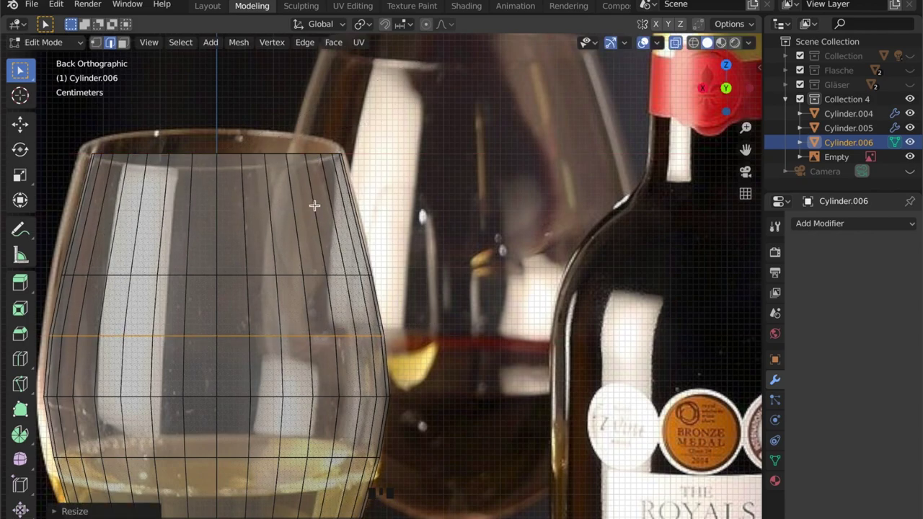
key("r")
key("s")
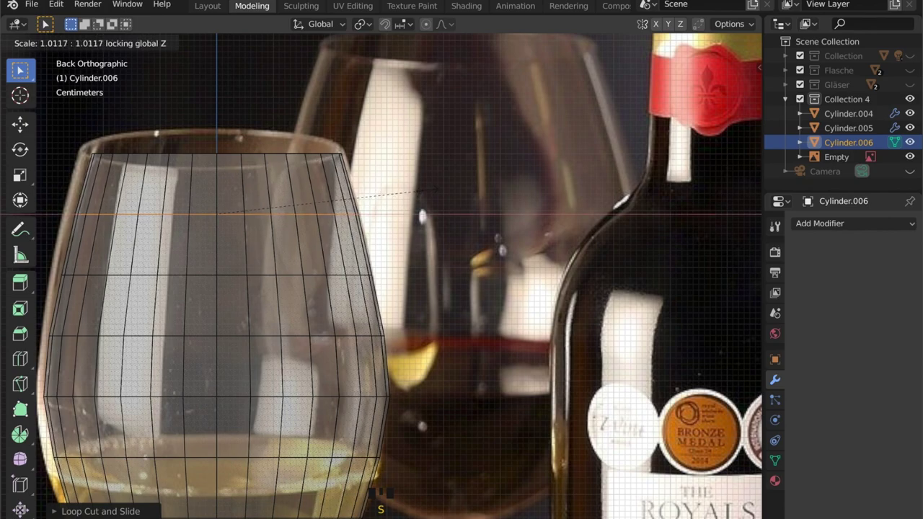
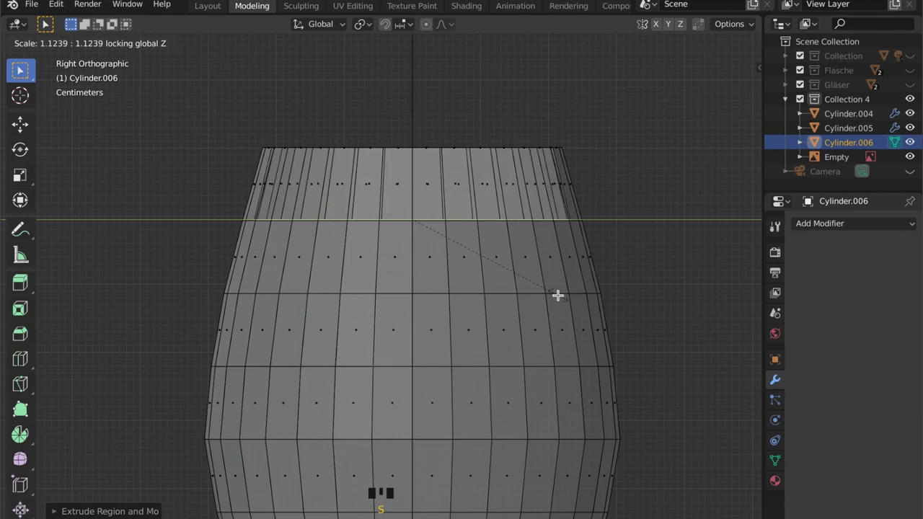
Step: Extrude more loops along the lower bowl and taper their widths to the reference outline
key("e")
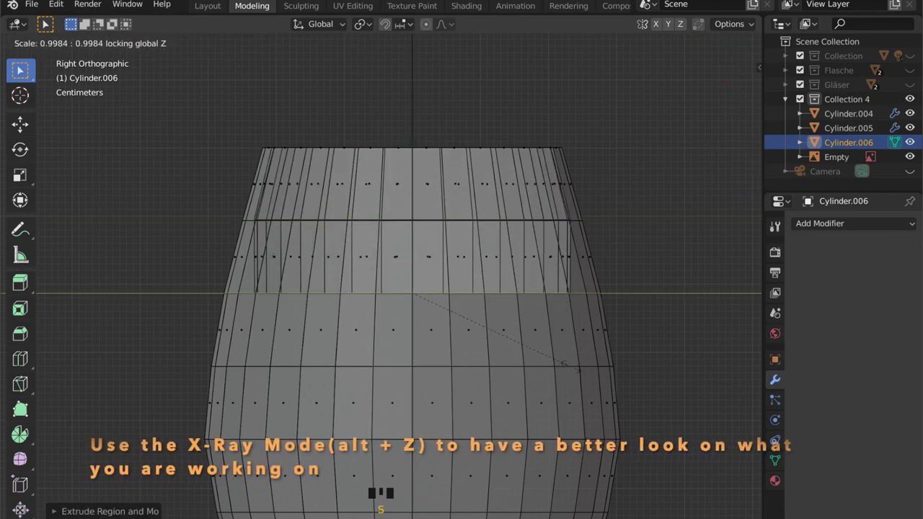
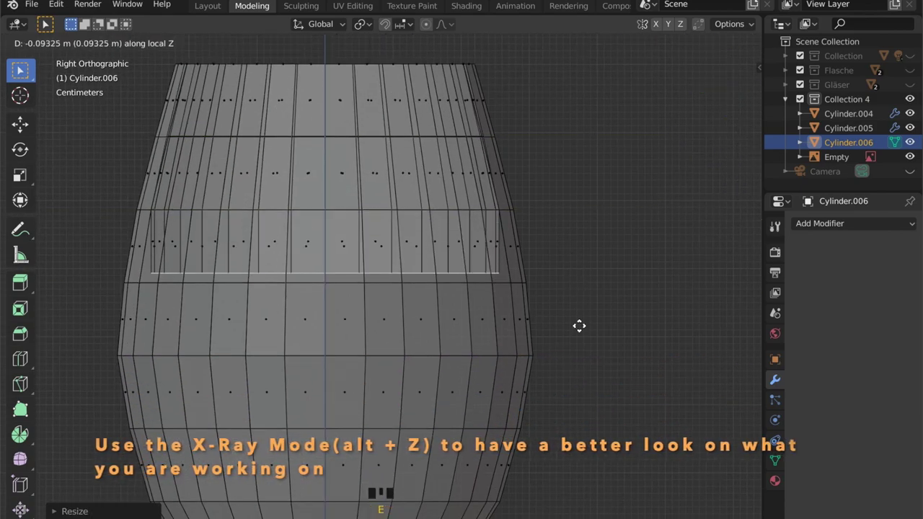
key("s")
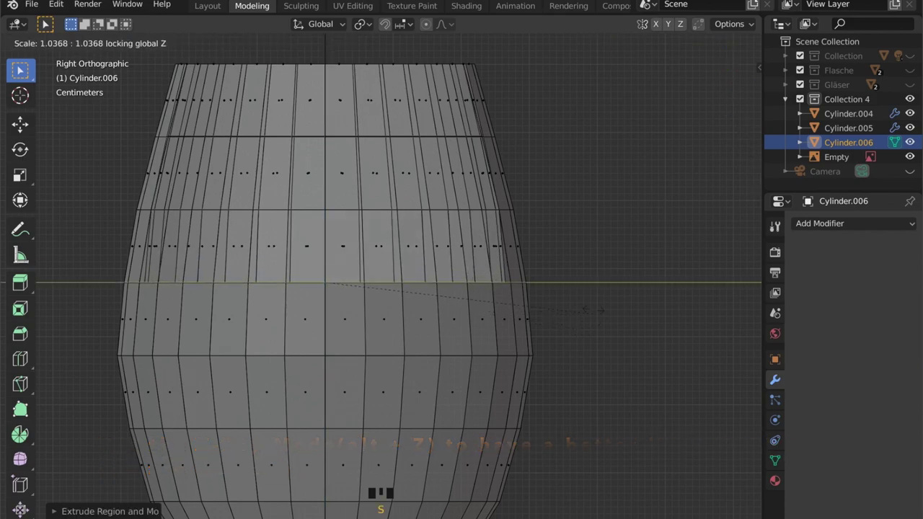
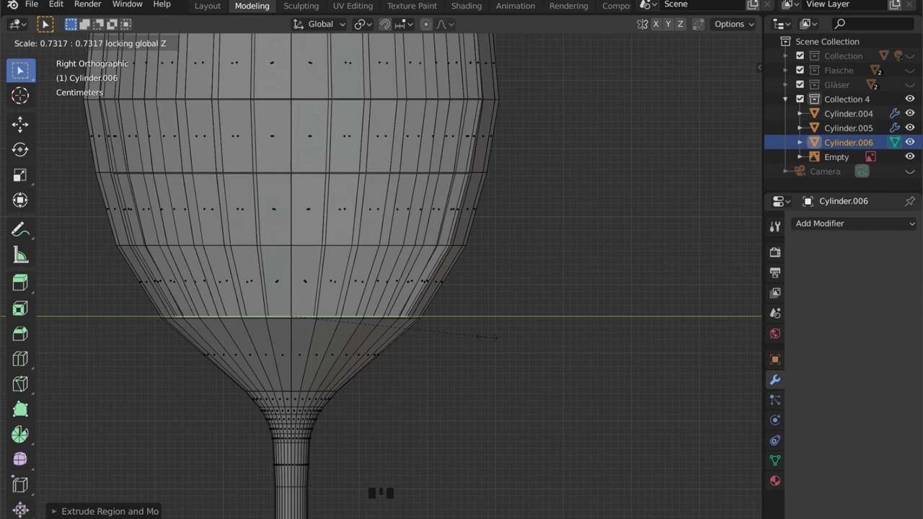
key("e")
key("s")
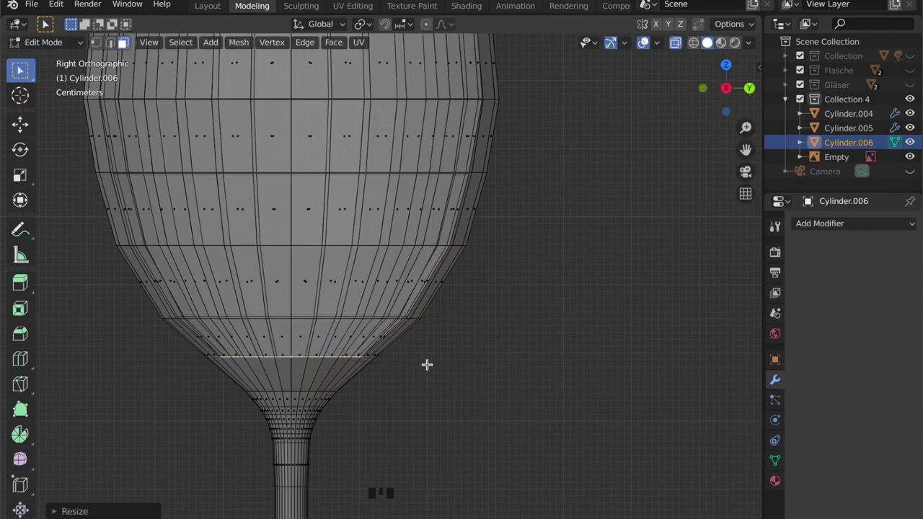
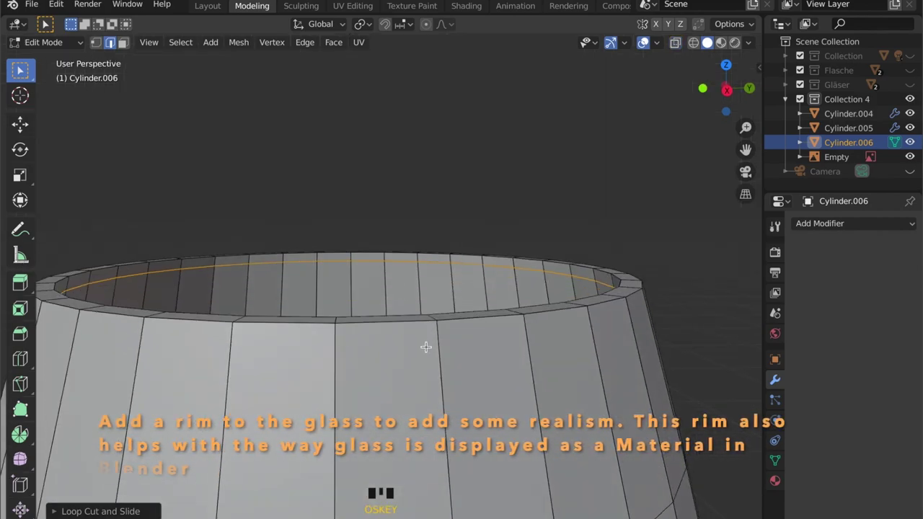
Step: Insert a supporting edge loop and slide it just below the glass rim
key("r")
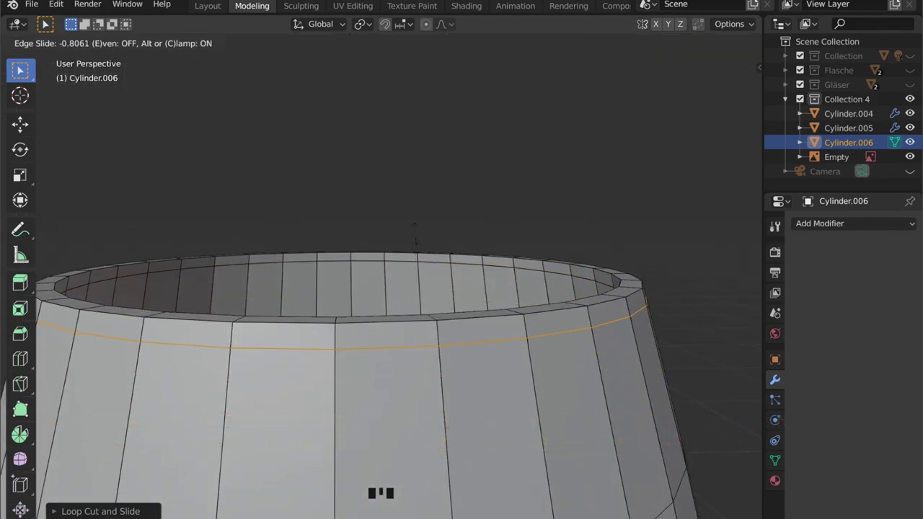
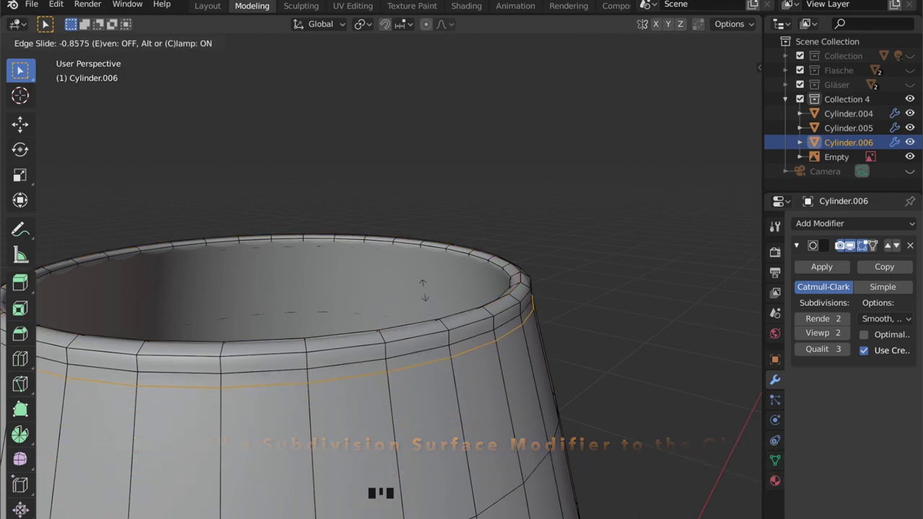
Step: Toggle between Object and Edit Mode and shading views to check the smoothed, subdivided glass
key("Tab")
key("Tab")
key("Tab")
key("z")
key("z")
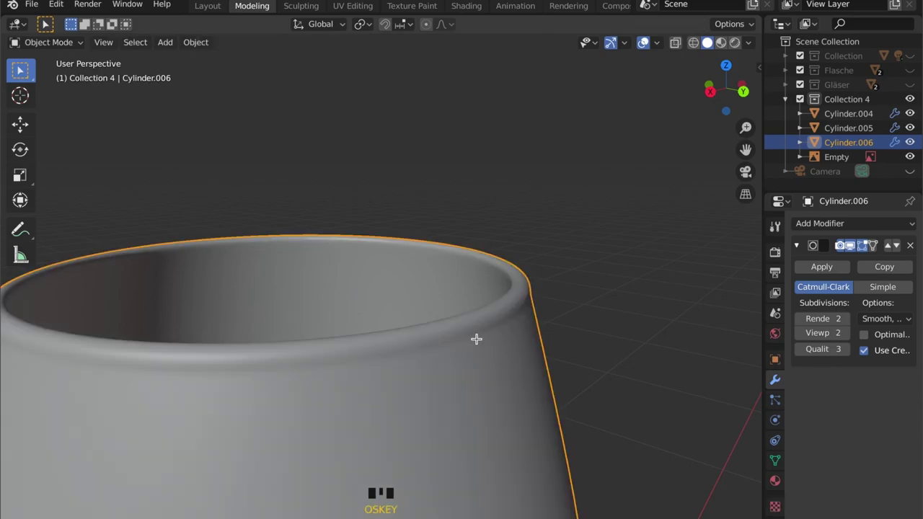
key("z")
key("Tab")
key("z")
key("z")
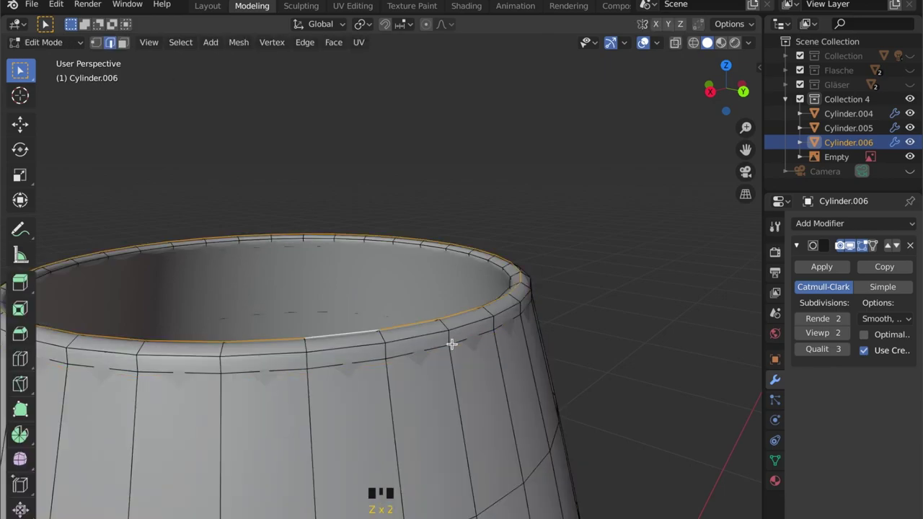
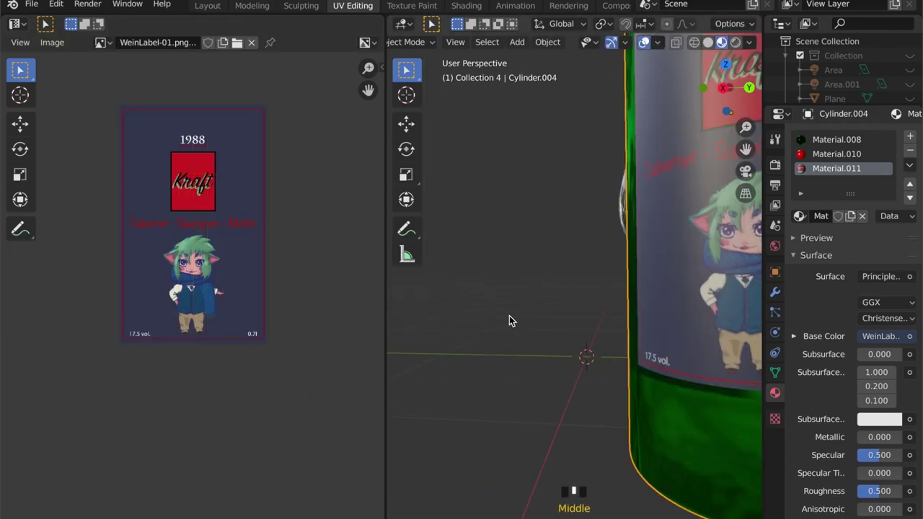
Step: Switch from UV Editing to the Modeling workspace and select a wine glass to see its Subdivision modifier
left_click_drag(484, 323, 497, 329)
scroll("down", 3)
left_click(432, 108)
left_click_drag(432, 108, 780, 383)
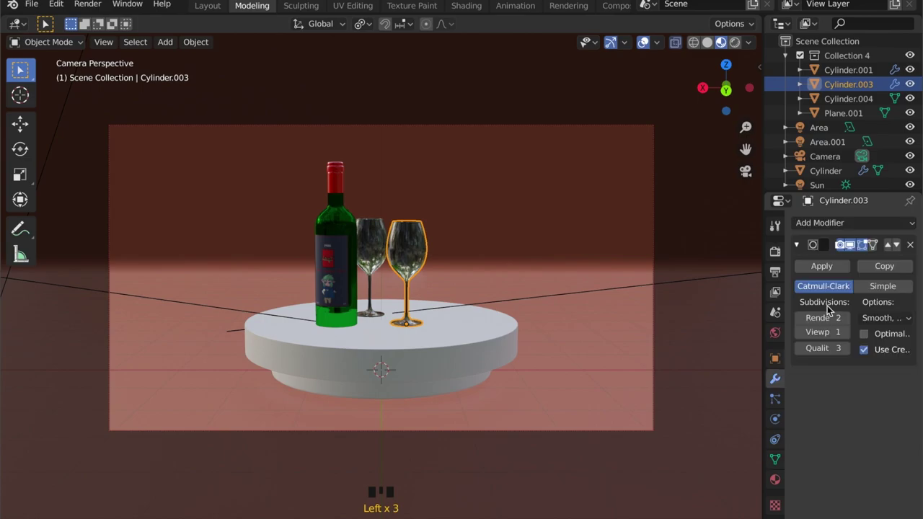
Step: Apply the Subdivision Surface modifier on both wine glasses, Cylinder and Cylinder.001
left_click(840, 271)
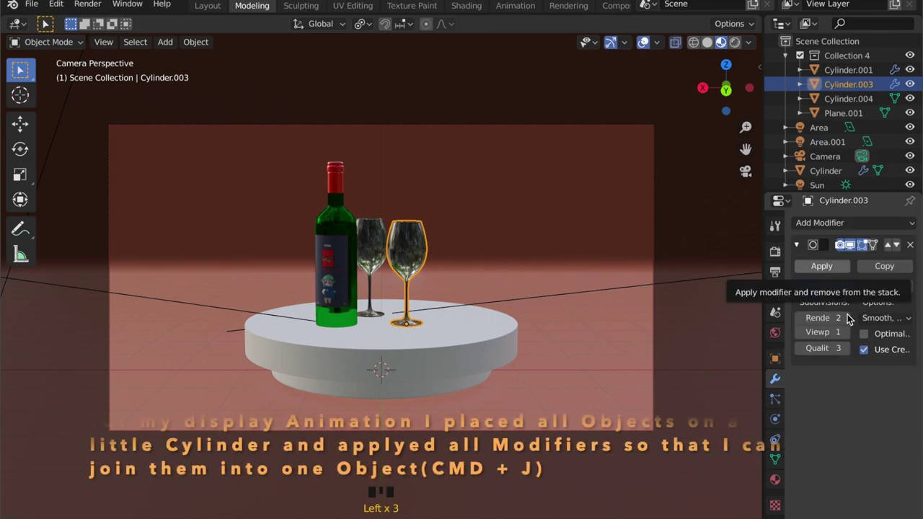
left_click(800, 263)
left_click(509, 250)
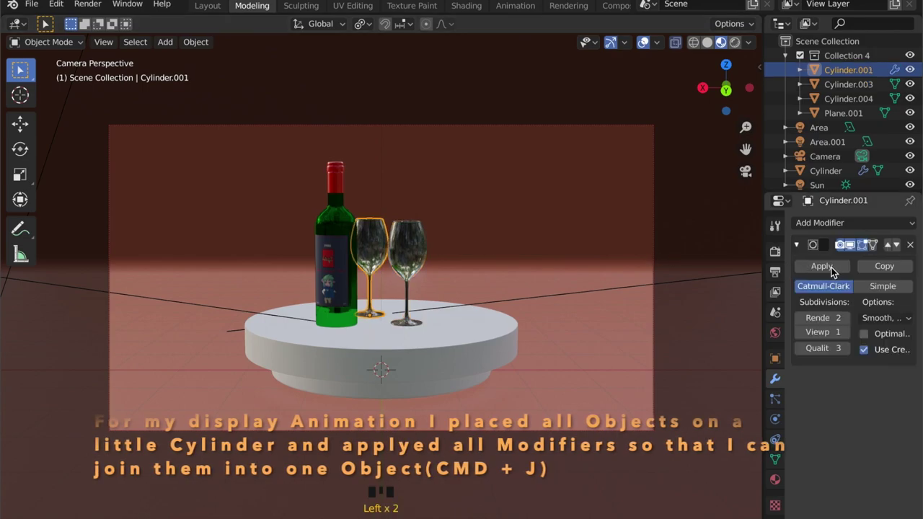
left_click(835, 272)
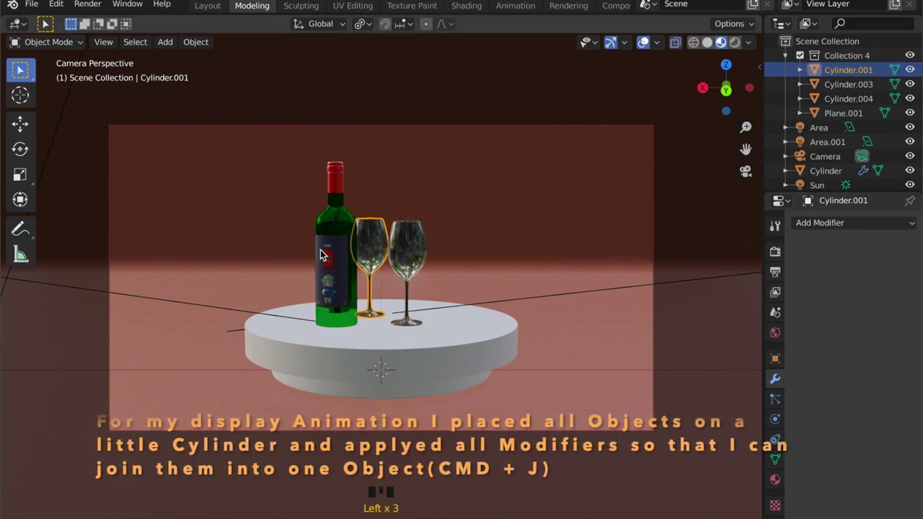
Step: Select both glasses and the bottle and join them into one object
left_click(321, 257)
left_click(402, 259)
left_click(412, 254)
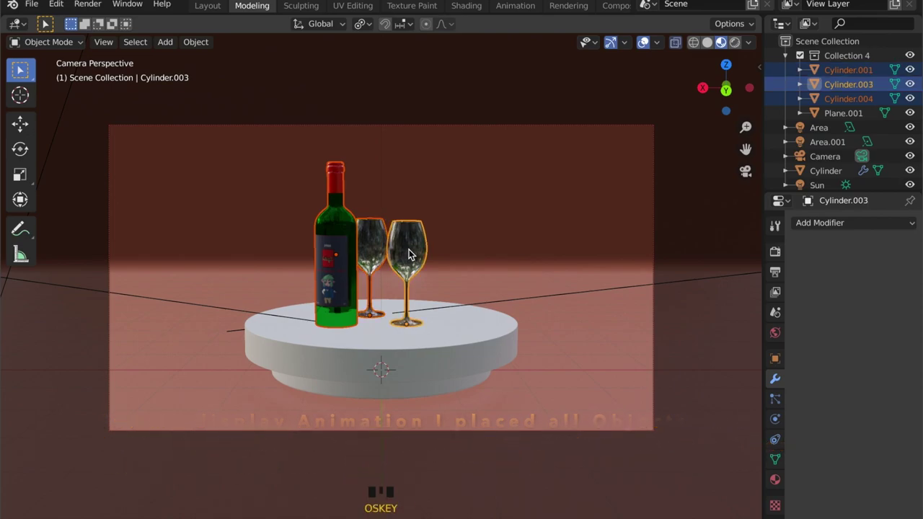
key("j")
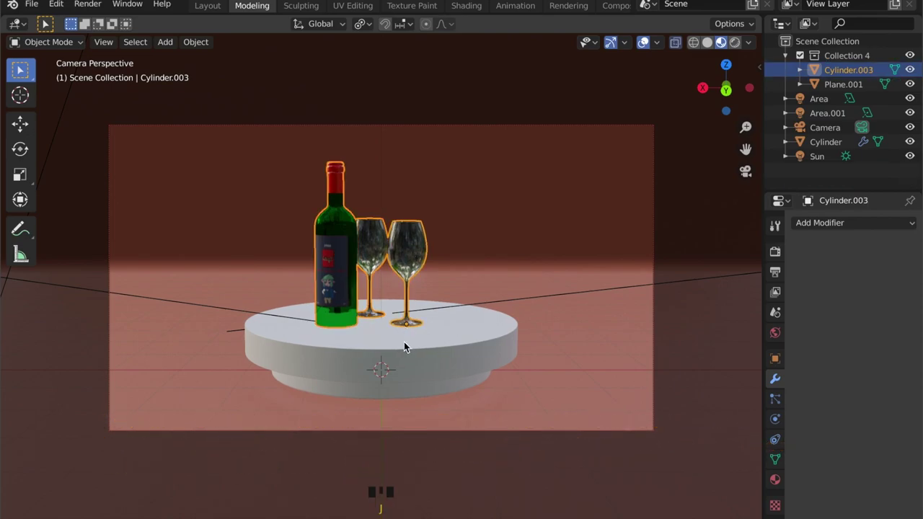
Step: Select the Cylinder pedestal with the joined bottle and glasses for a second join
left_click(407, 344)
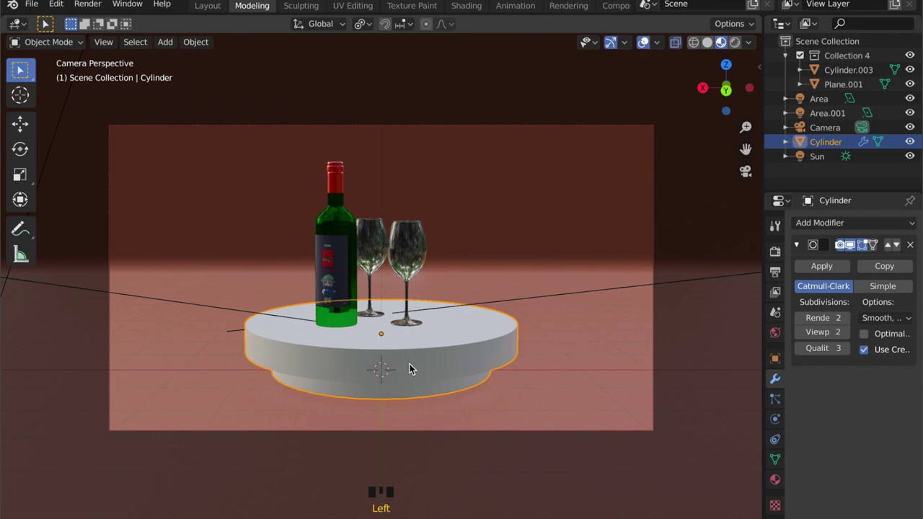
key("ctrl+a")
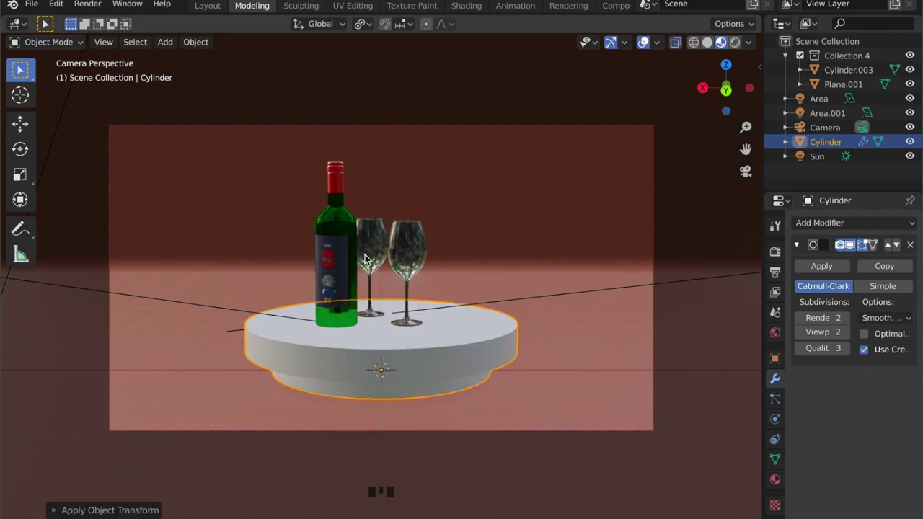
left_click(397, 352)
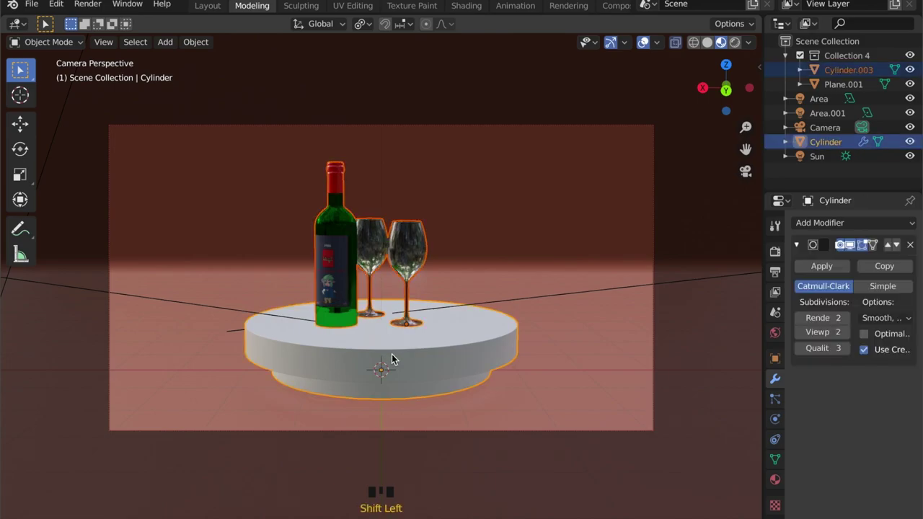